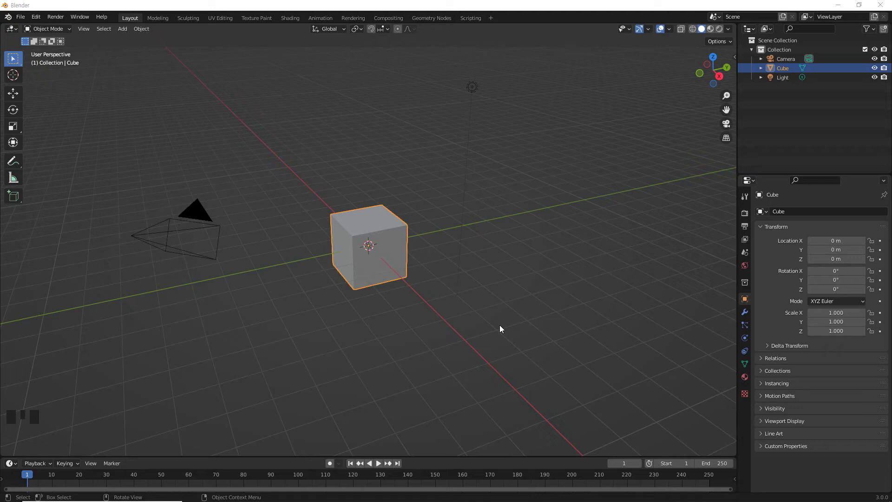
- Delete the default cube, add a Suzanne monkey mesh and enter Edit Mode
{"action": "left_click", "coordinate": [502, 327]}
{"action": "left_click", "coordinate": [390, 249]}
{"action": "key", "text": "Delete"}
{"action": "key", "text": "shift+a"}
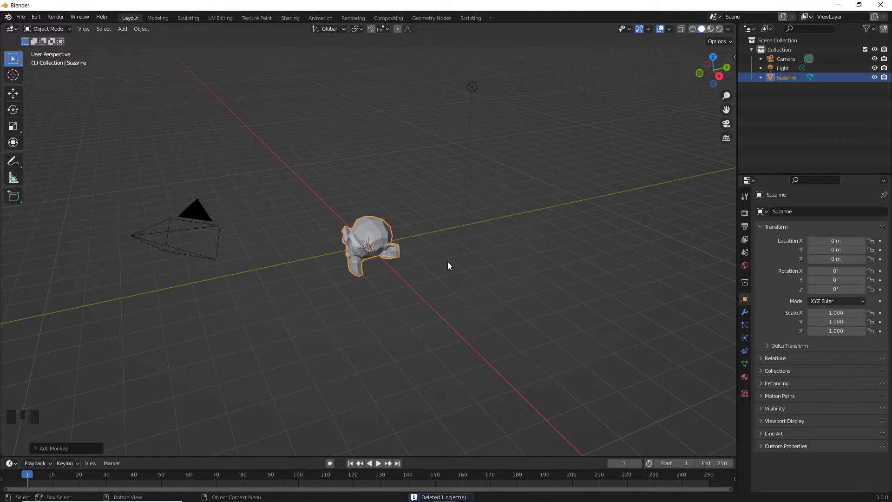
{"action": "key", "text": "Tab"}
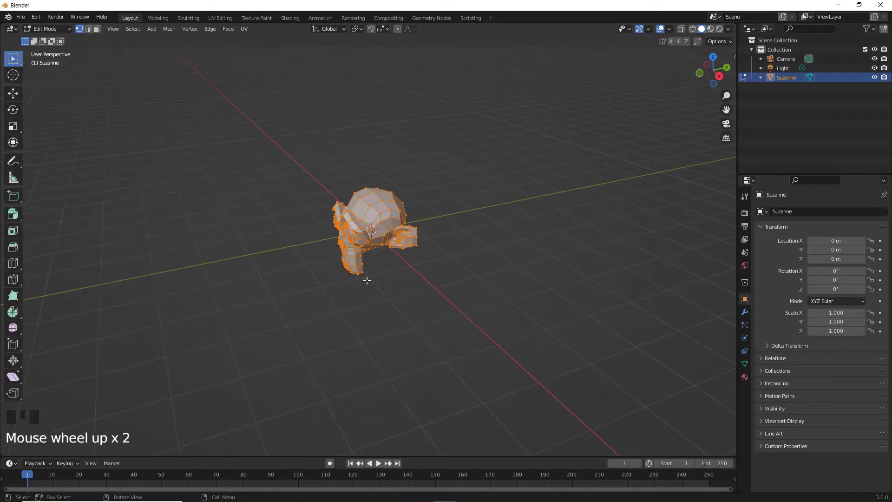
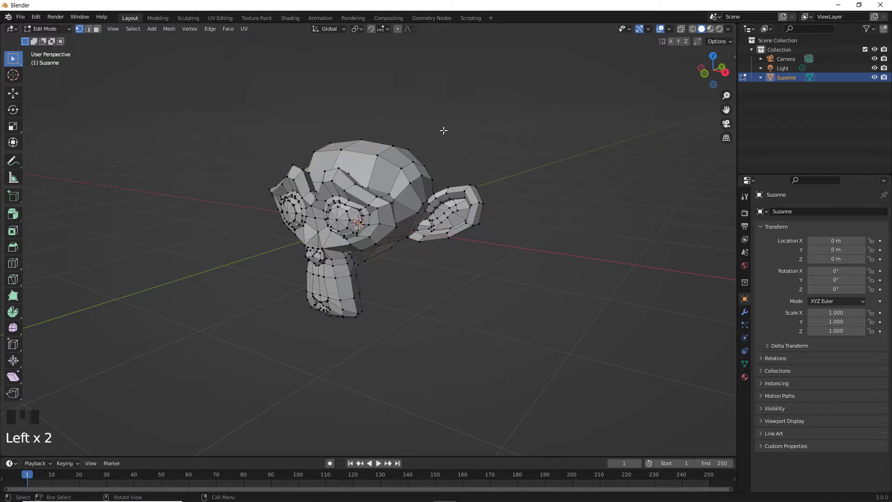
- Select Suzanne's entire mesh with A
{"action": "key", "text": "a"}
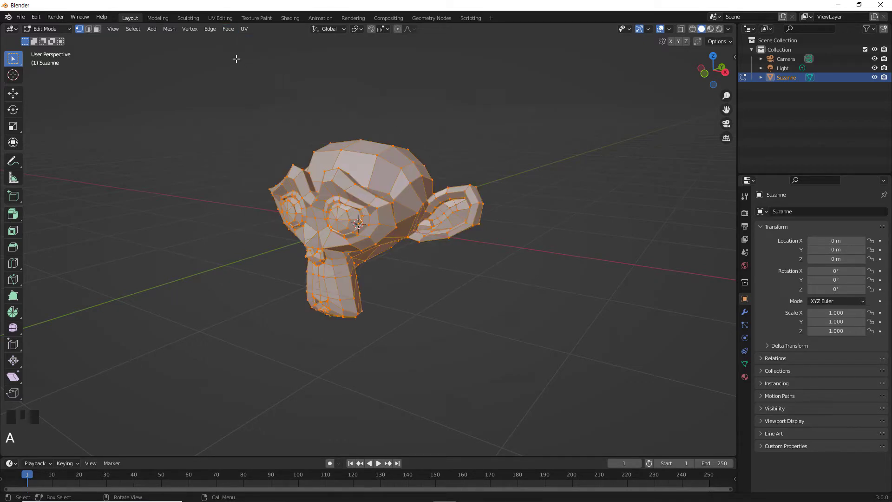
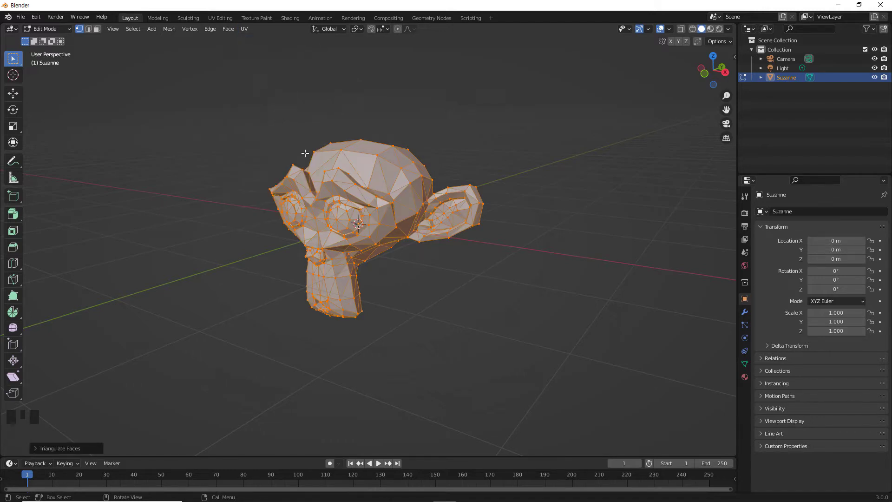
- Orbit to the forehead, switch to face select mode and pick a single forehead face
{"action": "scroll", "scroll_direction": "up", "scroll_amount": 3}
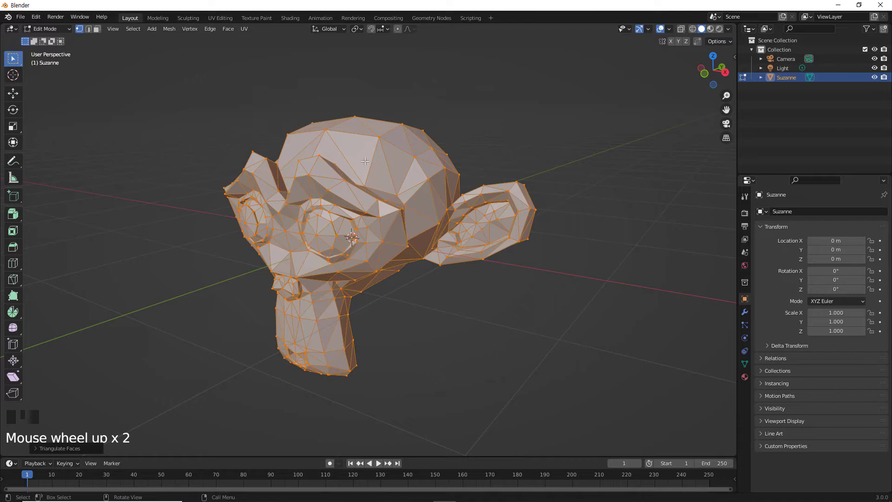
{"action": "left_click_drag", "start_coordinate": [394, 189], "coordinate": [400, 159]}
{"action": "left_click", "coordinate": [399, 160]}
{"action": "left_click", "coordinate": [384, 134]}
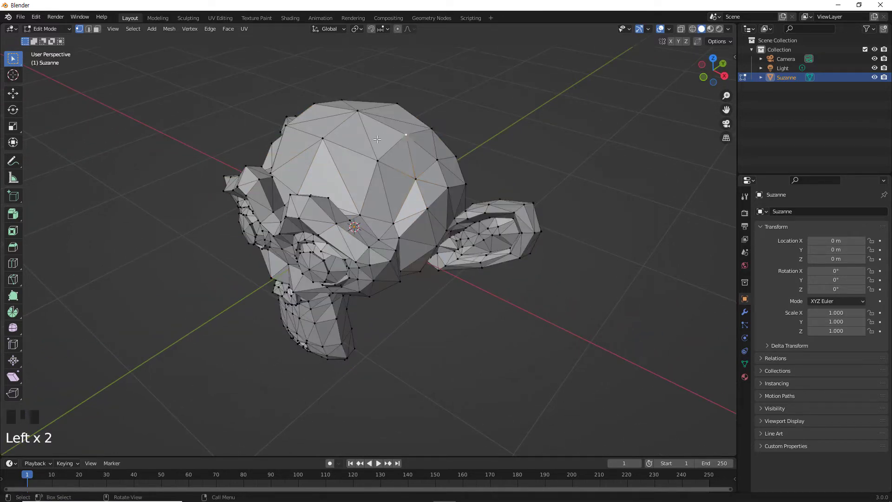
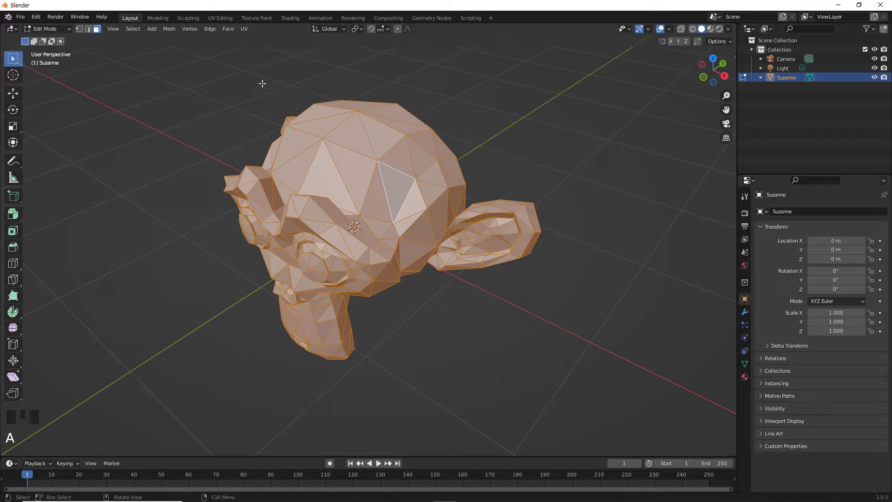
{"action": "left_click_drag", "start_coordinate": [233, 33], "coordinate": [271, 103]}
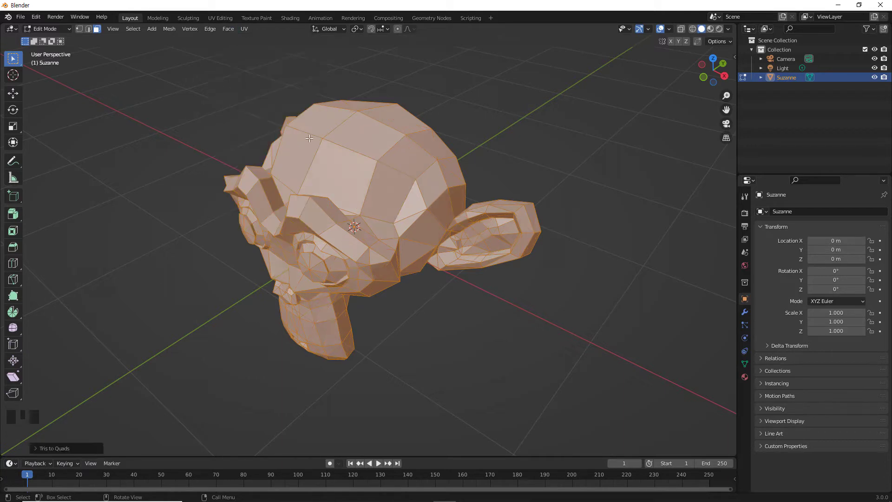
{"action": "left_click", "coordinate": [382, 192]}
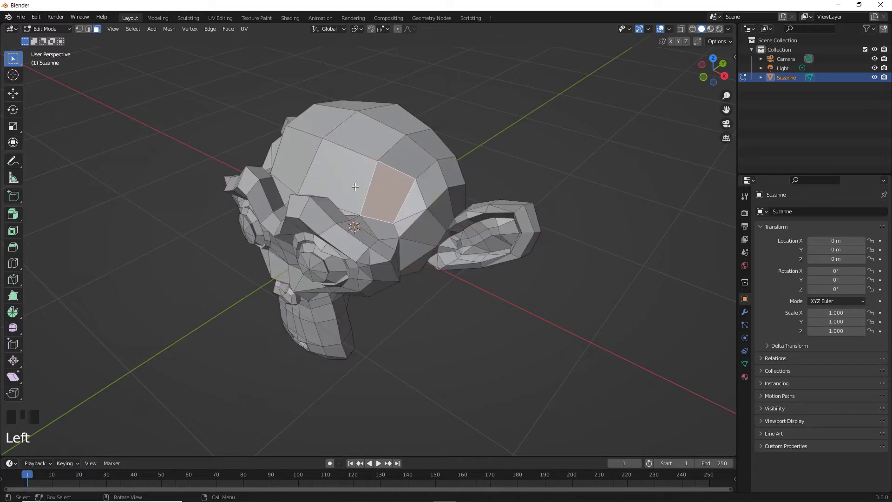
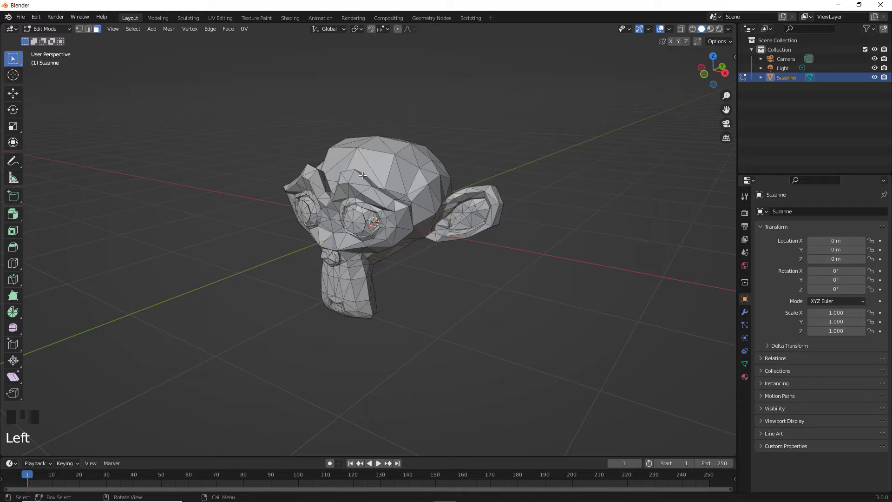
- Select the entire triangulated mesh with A
{"action": "key", "text": "a"}
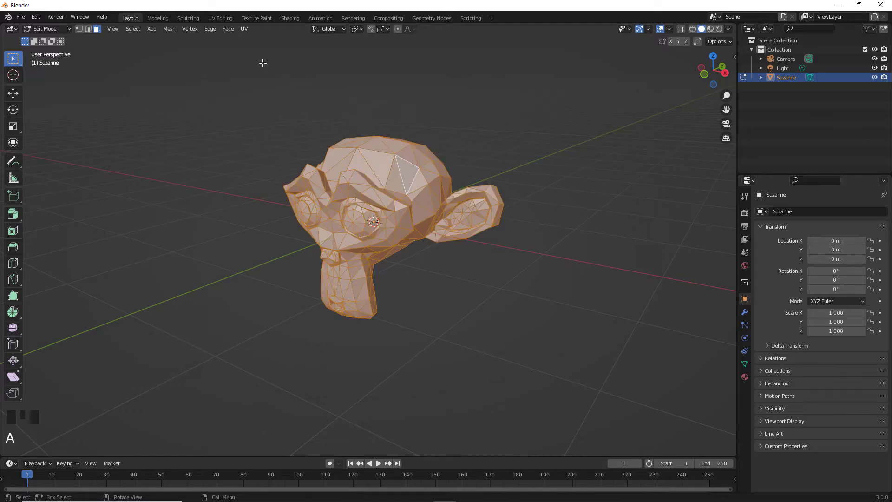
- Pull down the Face menu over the fully selected triangulated head
{"action": "left_click_drag", "start_coordinate": [232, 34], "coordinate": [253, 121]}
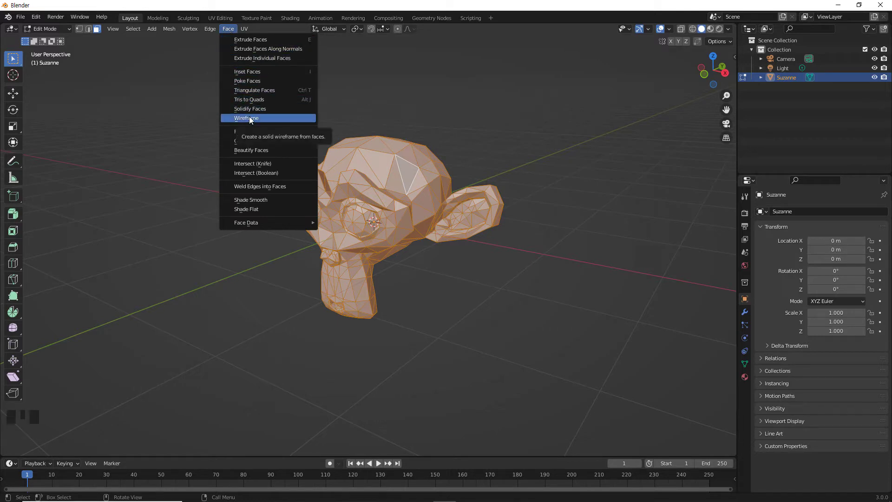
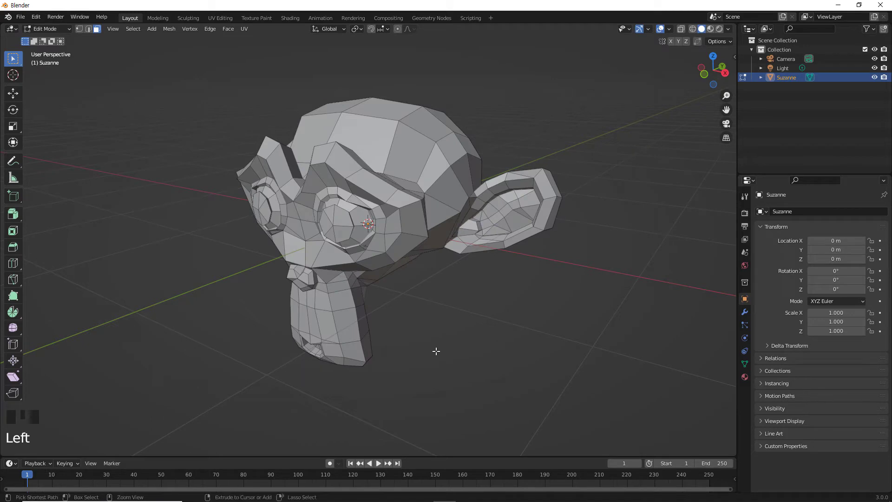
- Undo back to the triangulated mesh and merge two forehead triangles into one quad with F
{"action": "key", "text": "ctrl+z"}
{"action": "key", "text": "ctrl+z"}
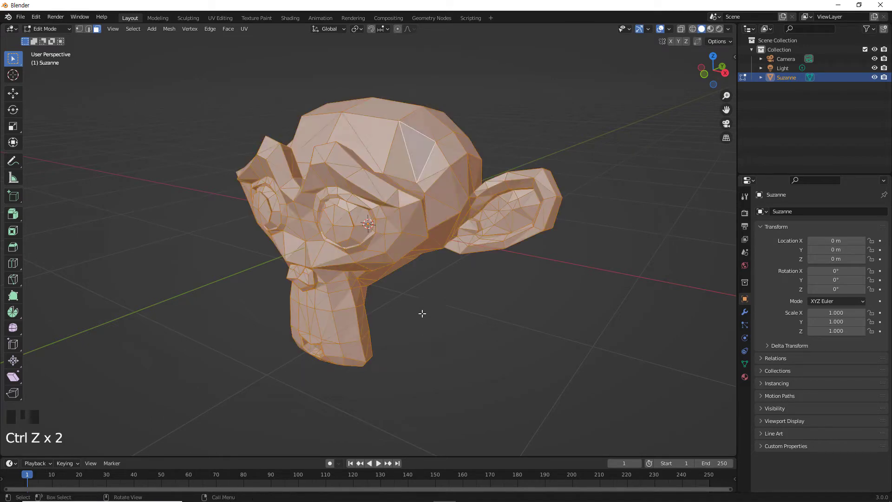
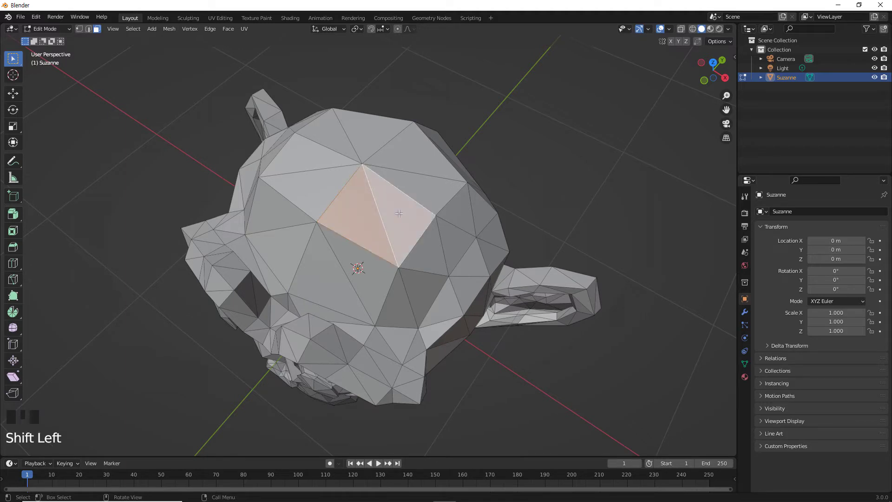
{"action": "key", "text": "f"}
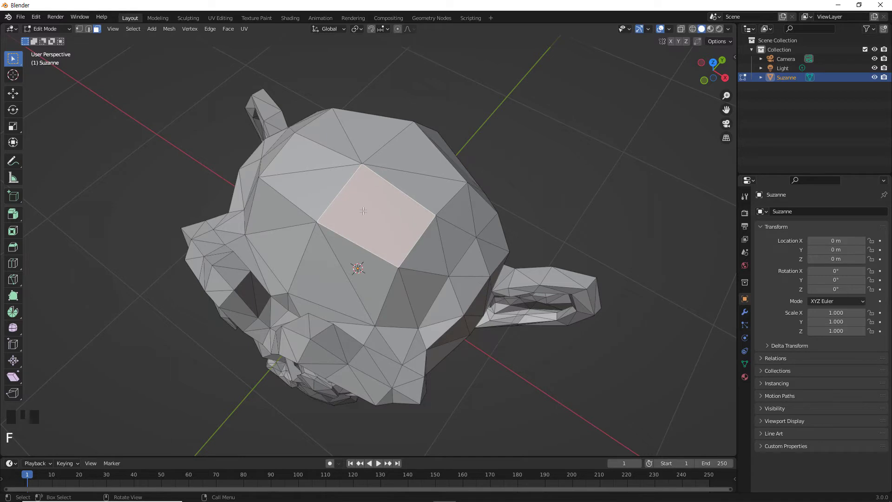
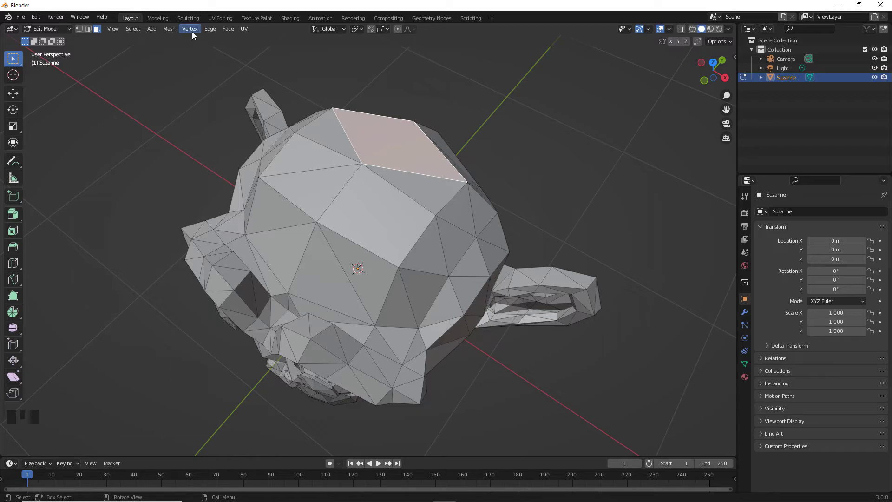
{"action": "left_click_drag", "start_coordinate": [196, 28], "coordinate": [251, 74]}
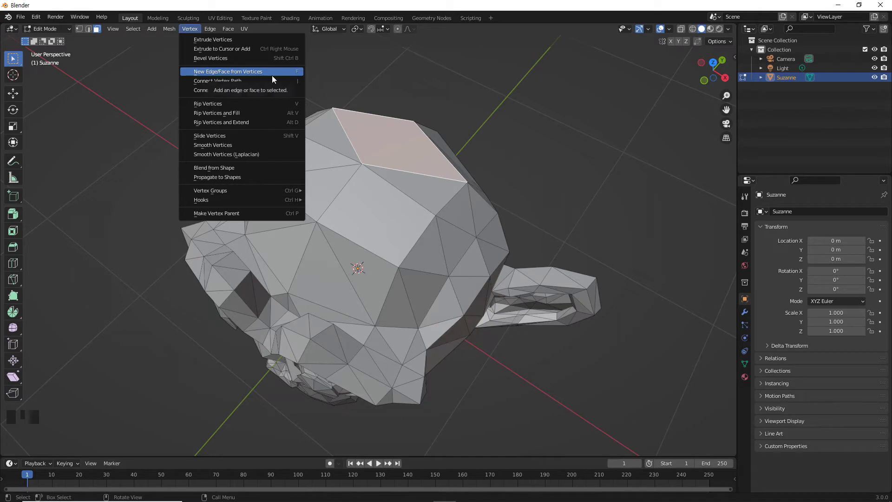
{"action": "scroll", "scroll_direction": "down", "scroll_amount": 3}
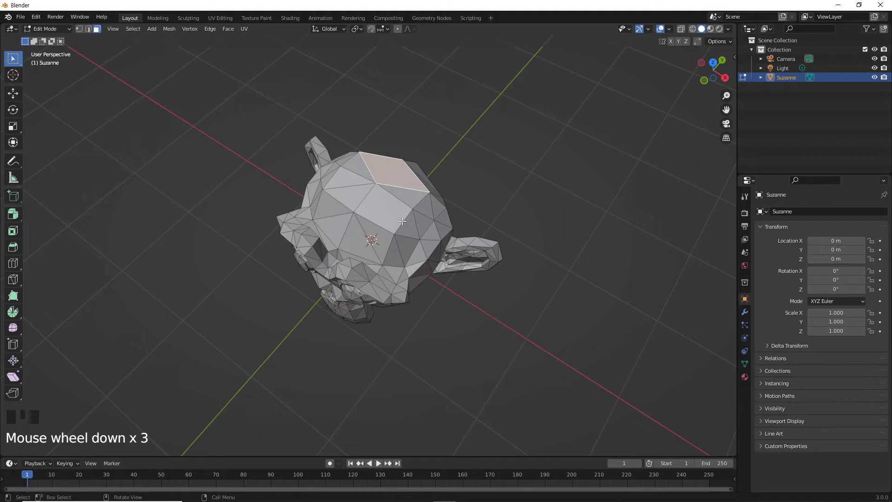
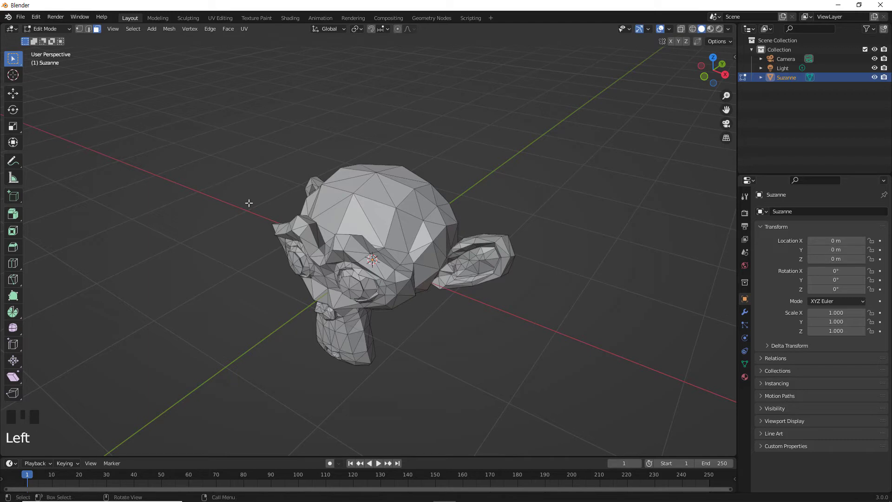
- Select all of Suzanne's geometry and delete it, leaving an empty object
{"action": "key", "text": "a"}
{"action": "key", "text": "Delete"}
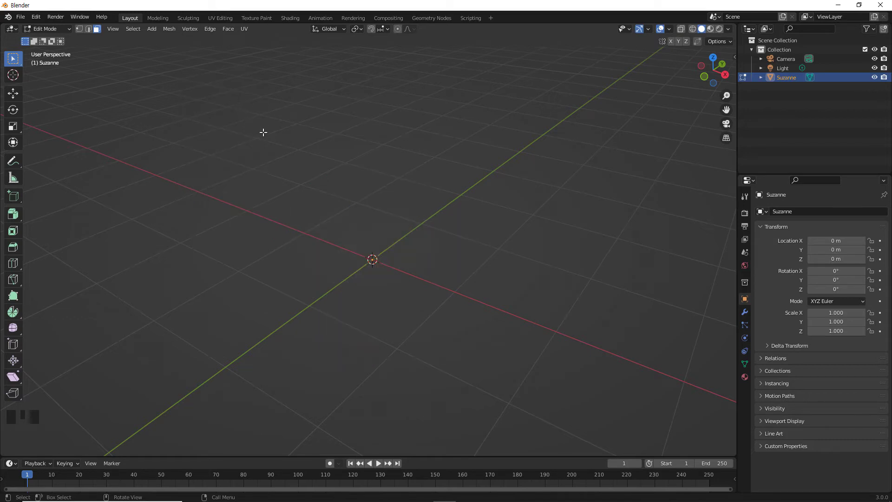
- Add a cube via Shift+A and subdivide it once from the right-click menu
{"action": "key", "text": "shift+a"}
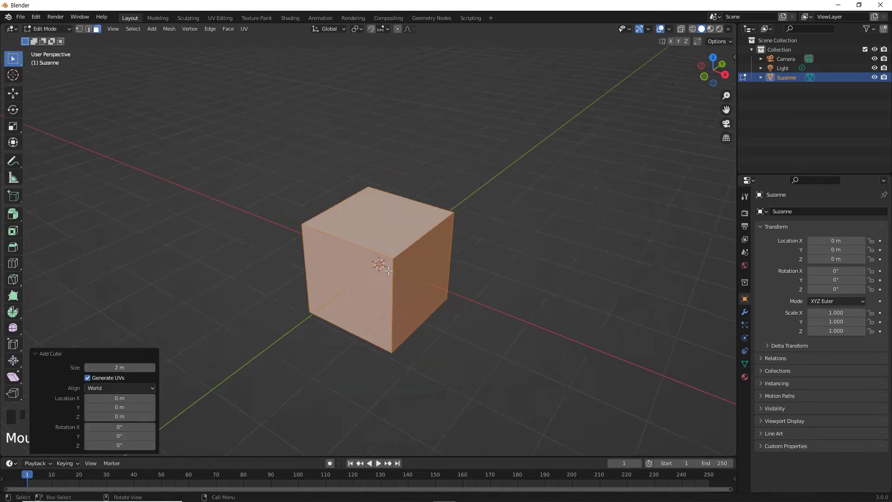
{"action": "left_click_drag", "start_coordinate": [417, 278], "coordinate": [420, 245]}
{"action": "right_click", "coordinate": [420, 246]}
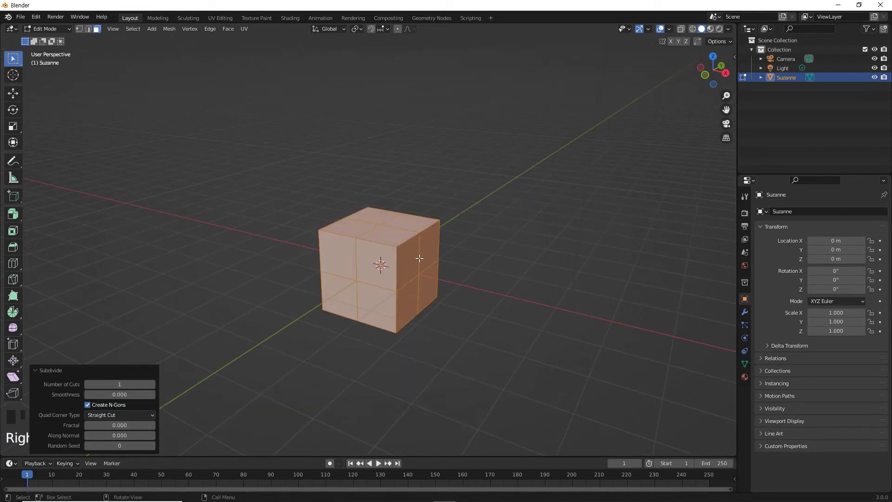
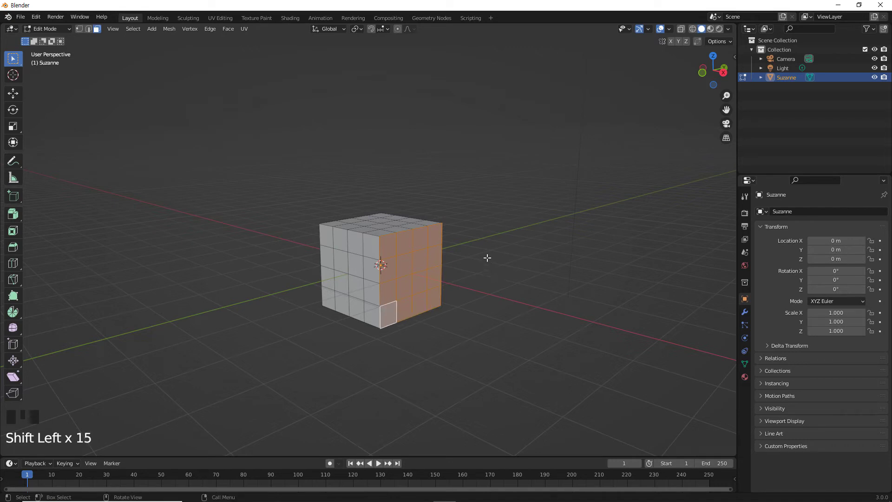
- Duplicate the selected cube side with Shift+D and drag it away as a separate panel
{"action": "key", "text": "shift+d"}
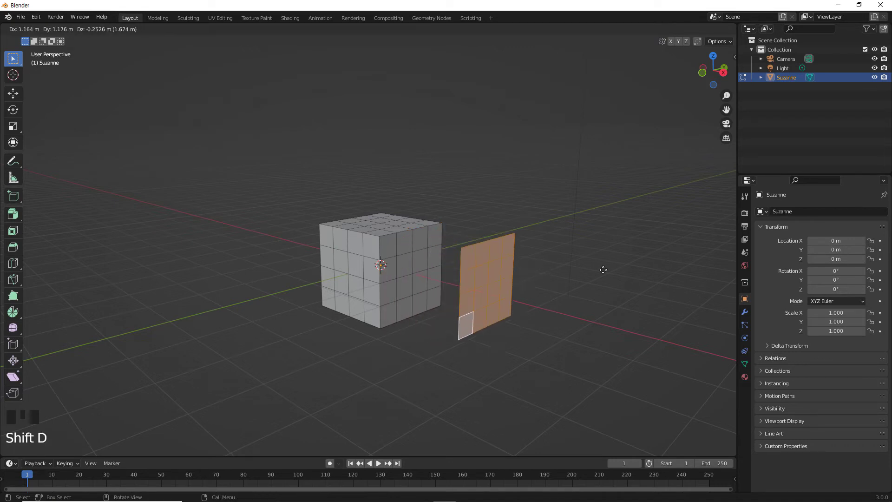
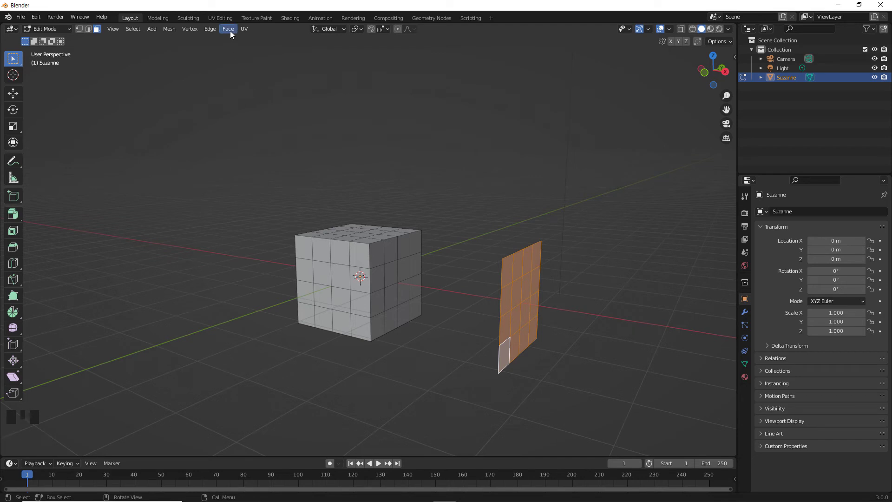
- Solidify the detached panel into a thick slab via the Face menu
{"action": "left_click_drag", "start_coordinate": [235, 31], "coordinate": [274, 110]}
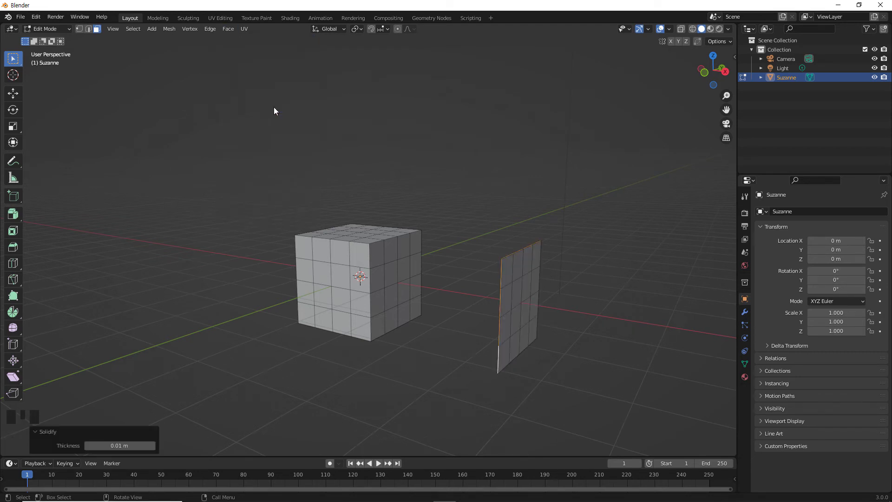
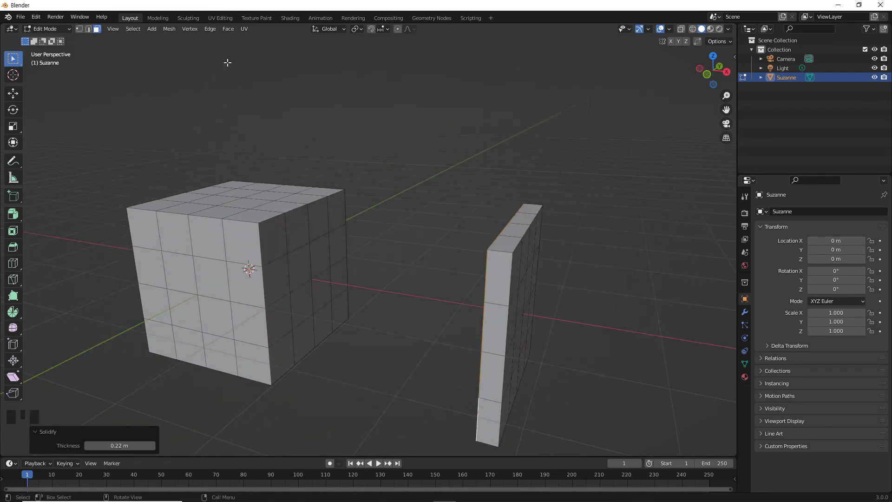
{"action": "left_click_drag", "start_coordinate": [231, 33], "coordinate": [265, 115]}
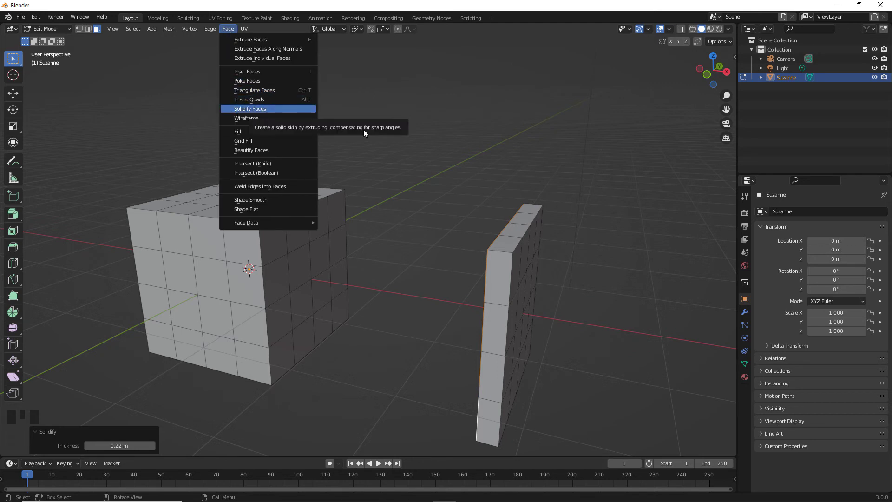
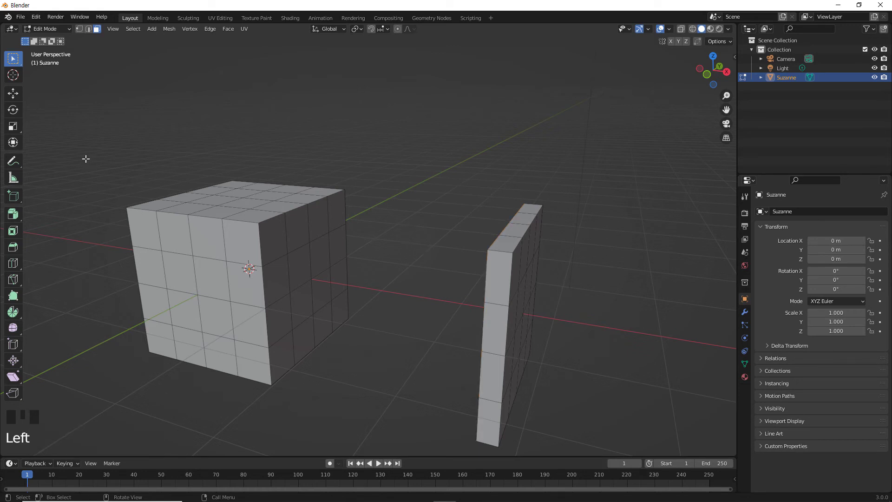
- Scroll through the Face operations list without applying anything new
{"action": "scroll", "scroll_direction": "down", "scroll_amount": 3}
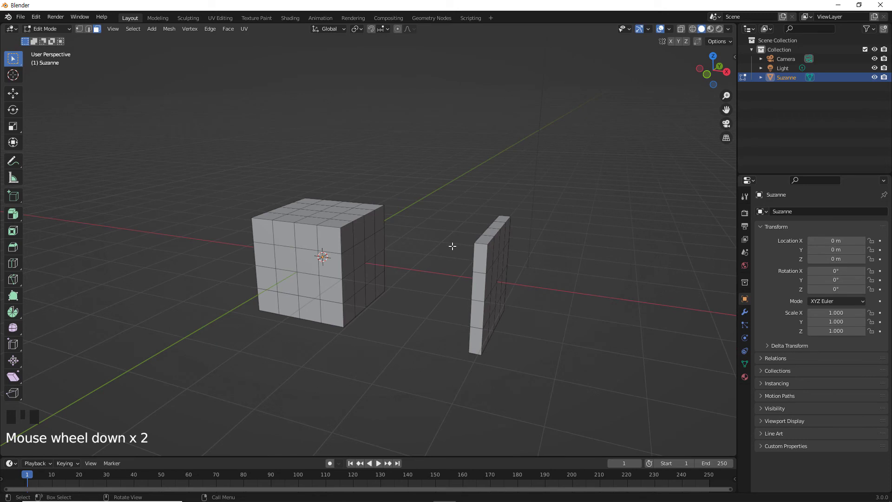
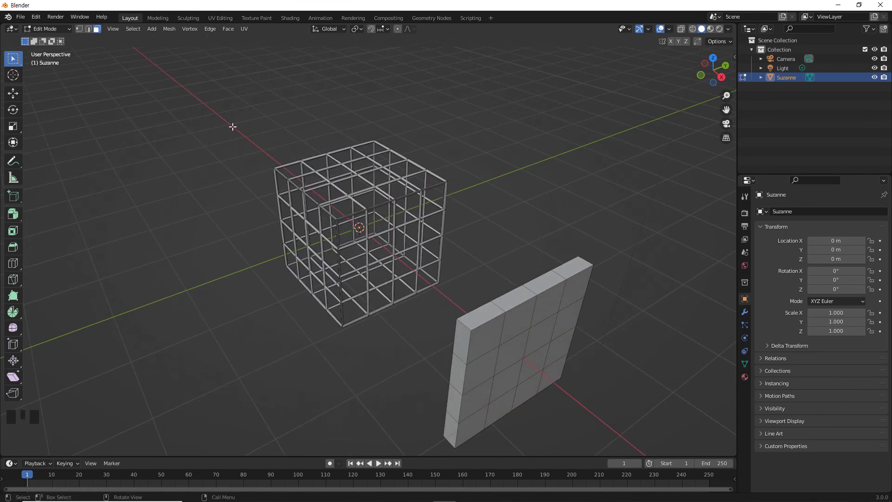
- Return to Object Mode, delete the cube-and-panel object, and bring up the Add menu for a new monkey
{"action": "key", "text": "Tab"}
{"action": "key", "text": "Delete"}
{"action": "key", "text": "shift+a"}
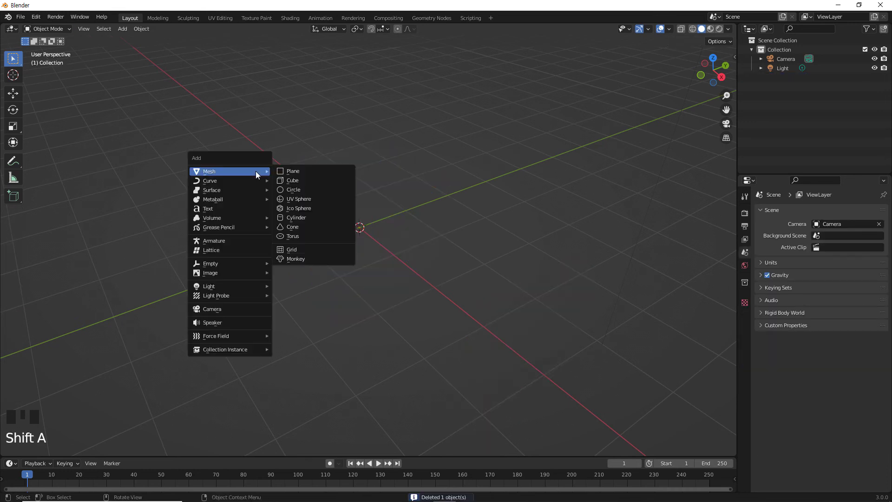